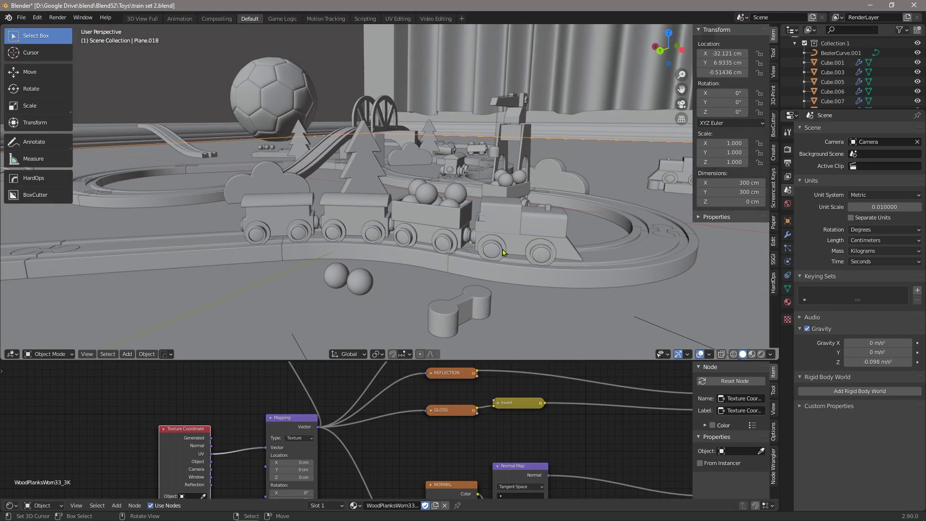
# Step: Orbit around the toy train set to view the engine and track from several sides
pyautogui.middleClick(378, 239)
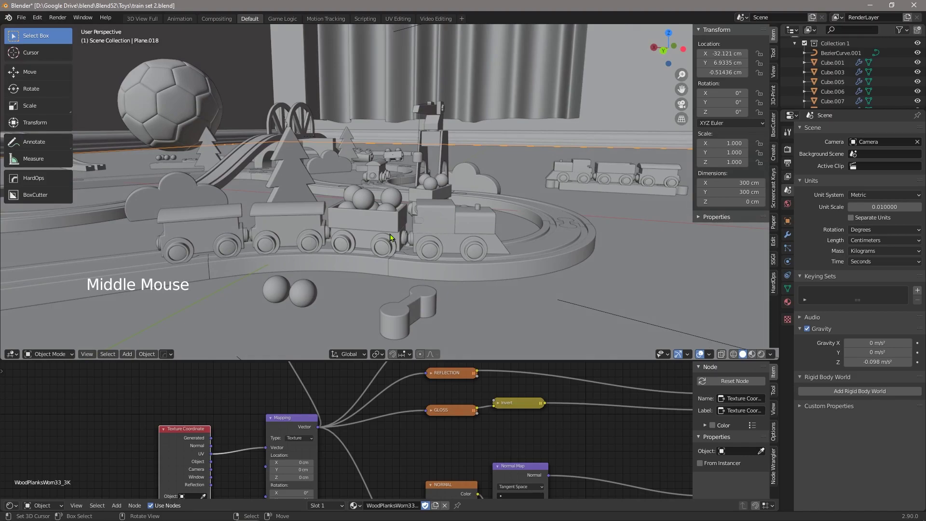
pyautogui.middleClick(393, 235)
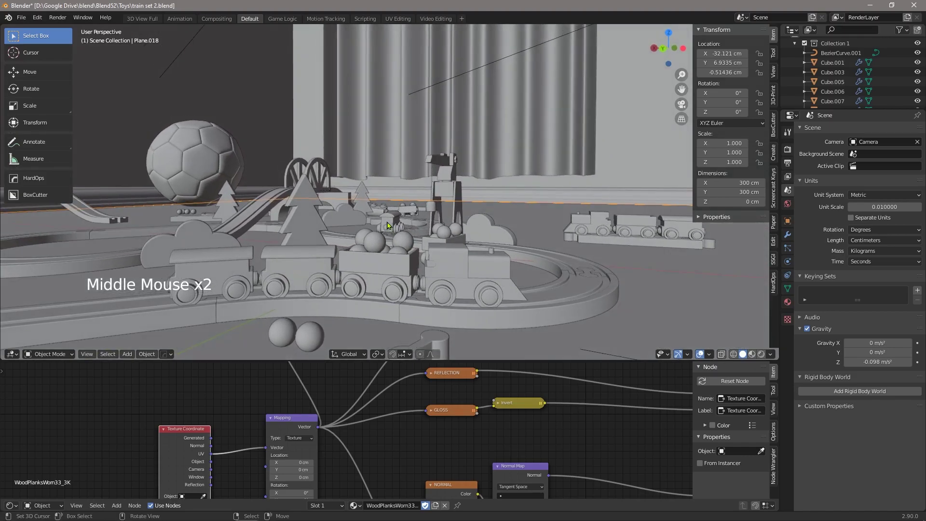
pyautogui.middleClick(384, 233)
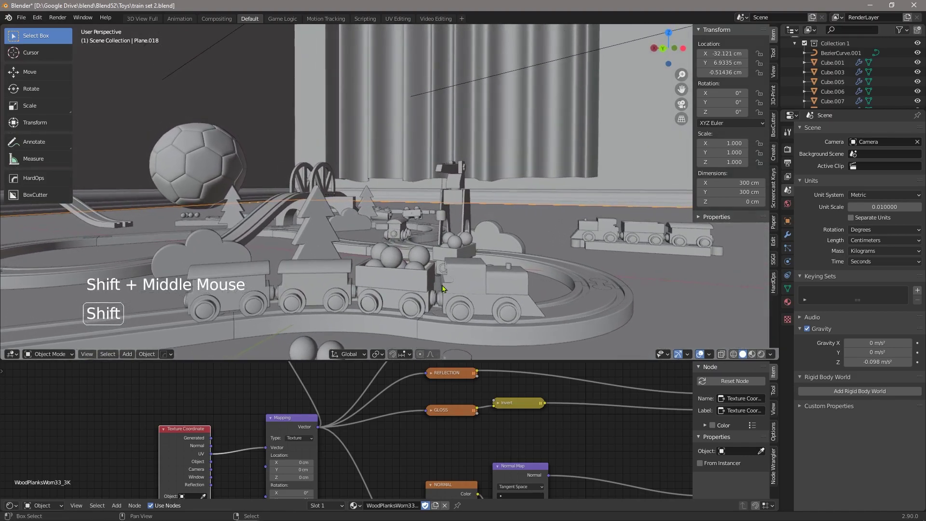
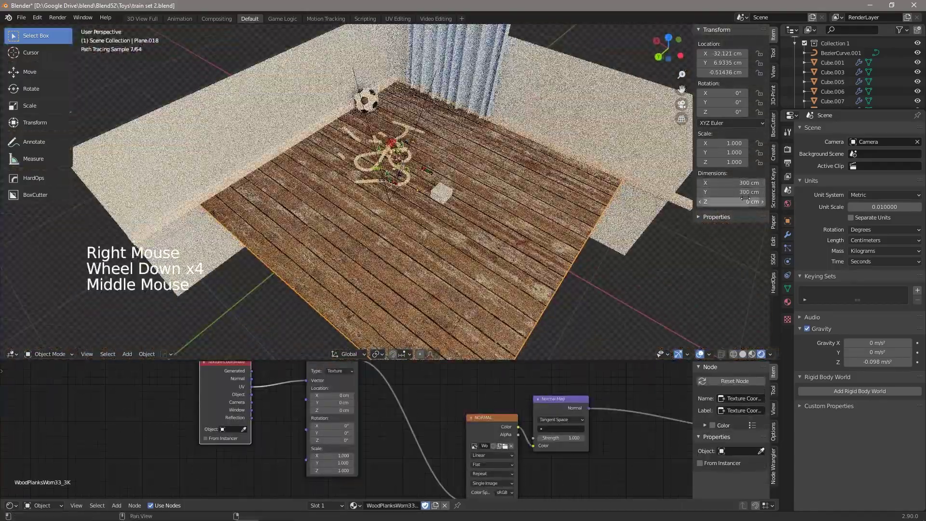
# Step: Navigate to a top view of the wooden floor scene and zoom in on the toy train and track
pyautogui.scroll(3)
pyautogui.middleClick(550, 239)
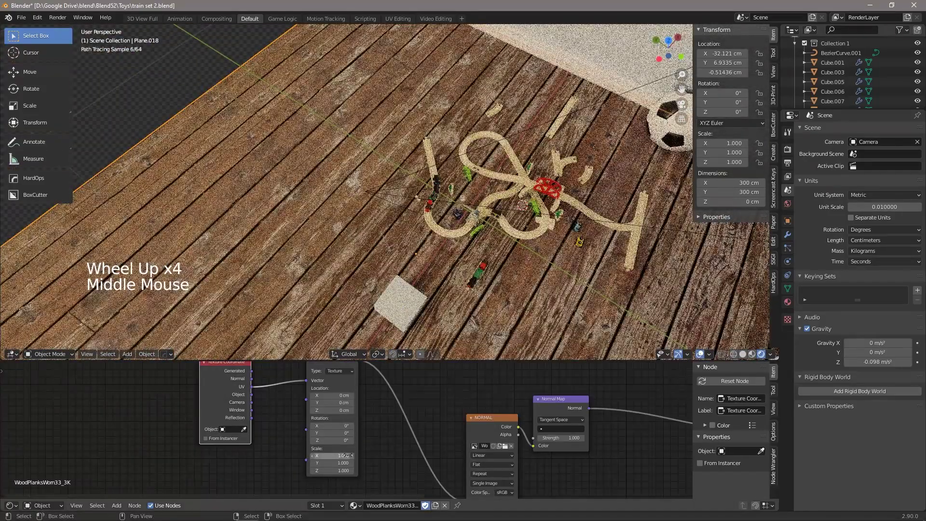
pyautogui.rightClick(400, 312)
pyautogui.press('KP_7')
pyautogui.scroll(3)
pyautogui.middleClick(269, 307)
pyautogui.scroll(3)
pyautogui.scroll(3)
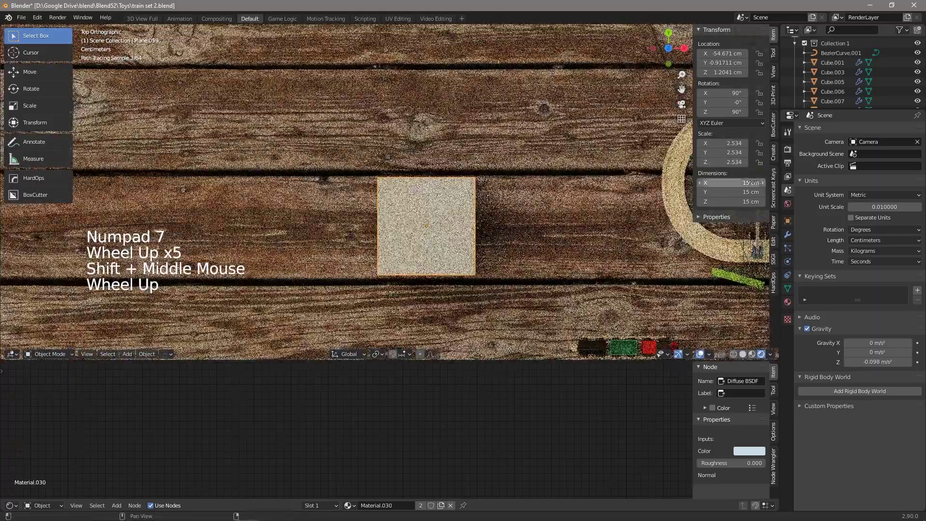
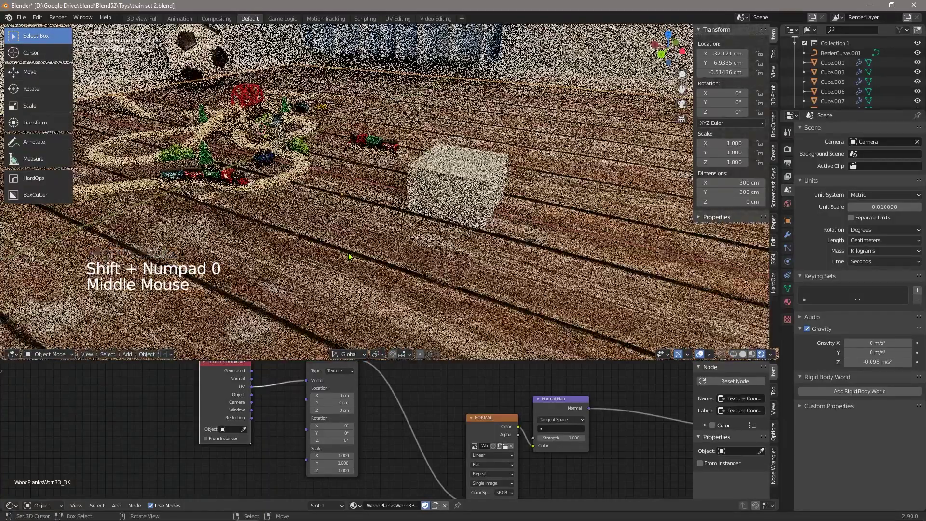
pyautogui.middleClick(265, 239)
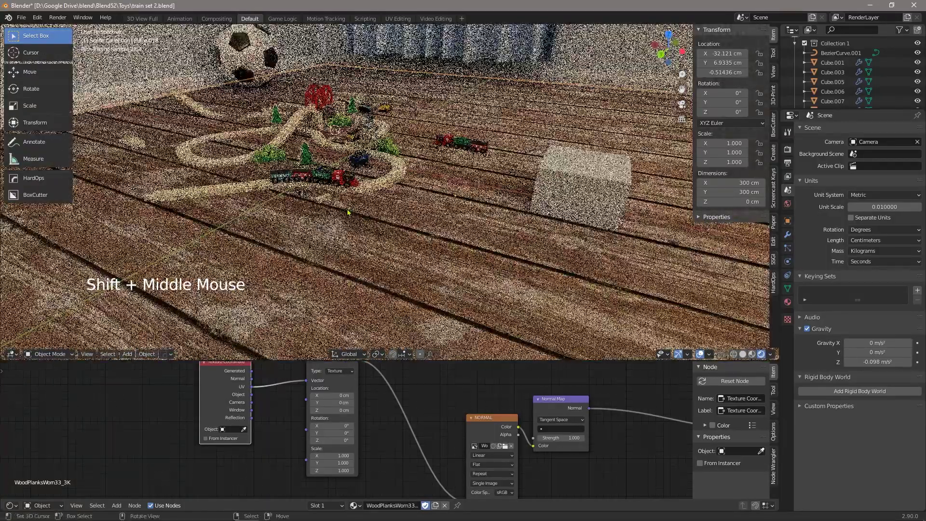
pyautogui.scroll(3)
# Step: Look through the camera at the train scene and select the coal cart
pyautogui.press('KP_0')
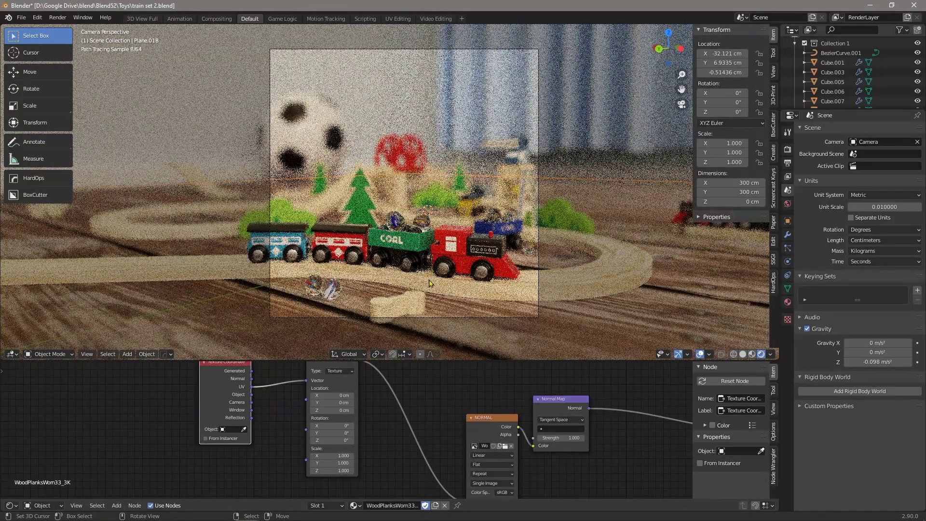
pyautogui.rightClick(457, 292)
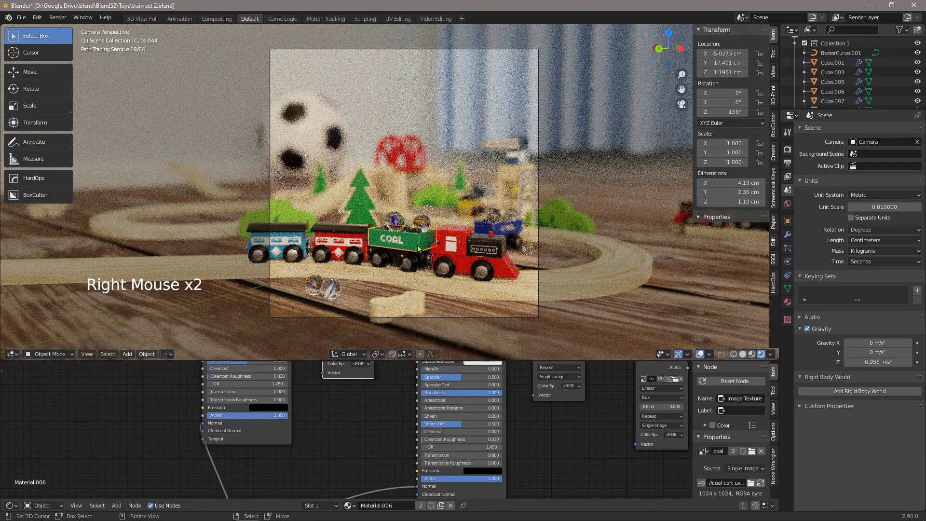
pyautogui.rightClick(422, 250)
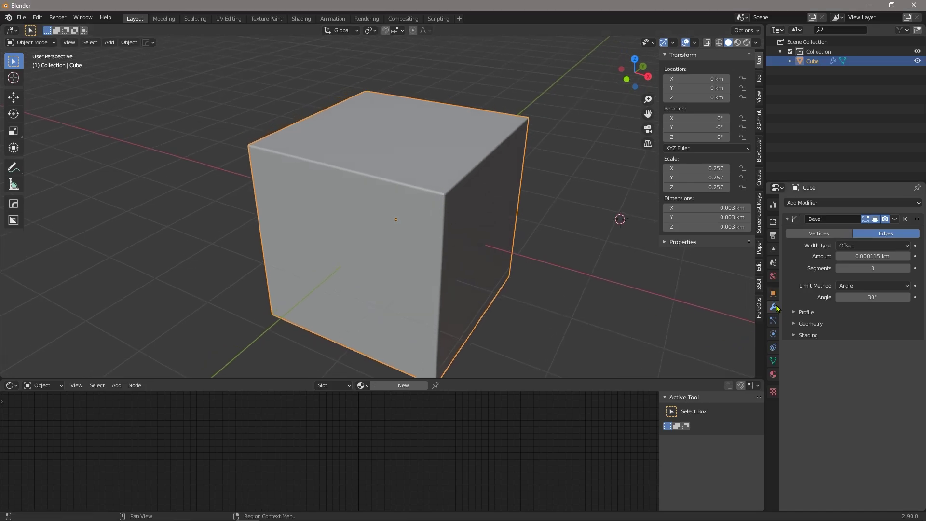
pyautogui.middleClick(578, 230)
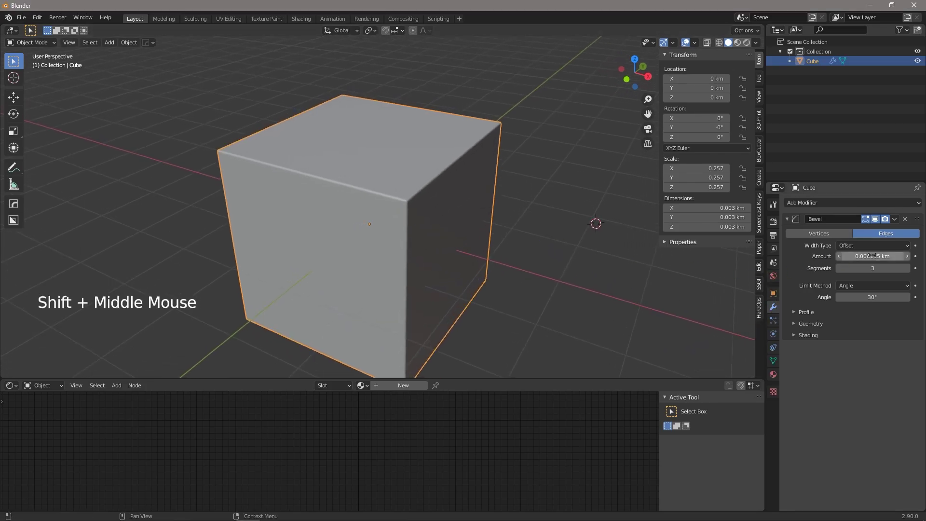
pyautogui.scroll(3)
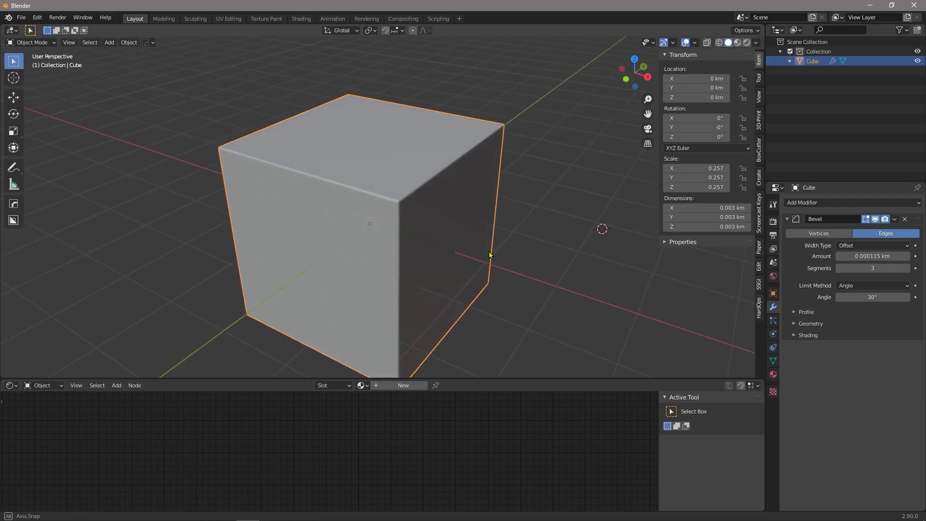
pyautogui.middleClick(434, 253)
pyautogui.scroll(3)
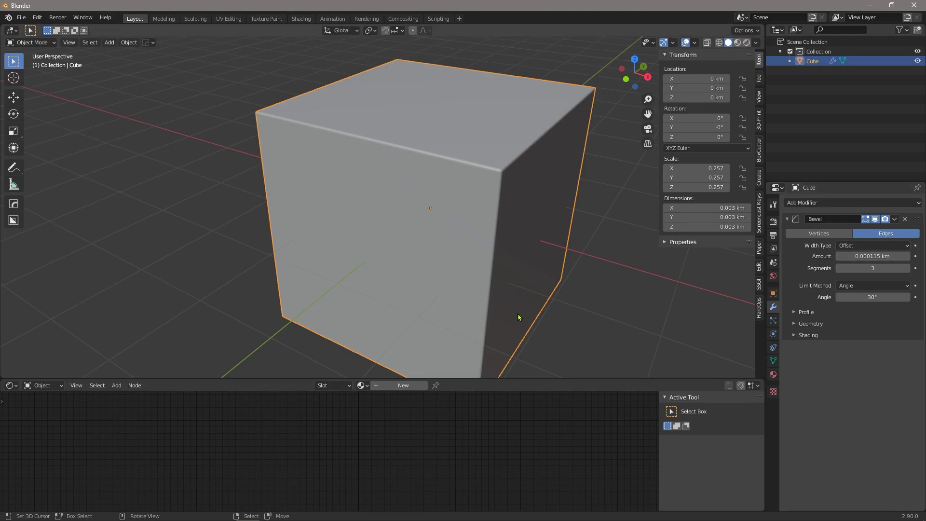
pyautogui.middleClick(533, 310)
pyautogui.middleClick(511, 286)
# Step: Set the scene length unit to Centimeters so the bevel amount reads 11.5 cm on the 300 cm cube
pyautogui.click(776, 265)
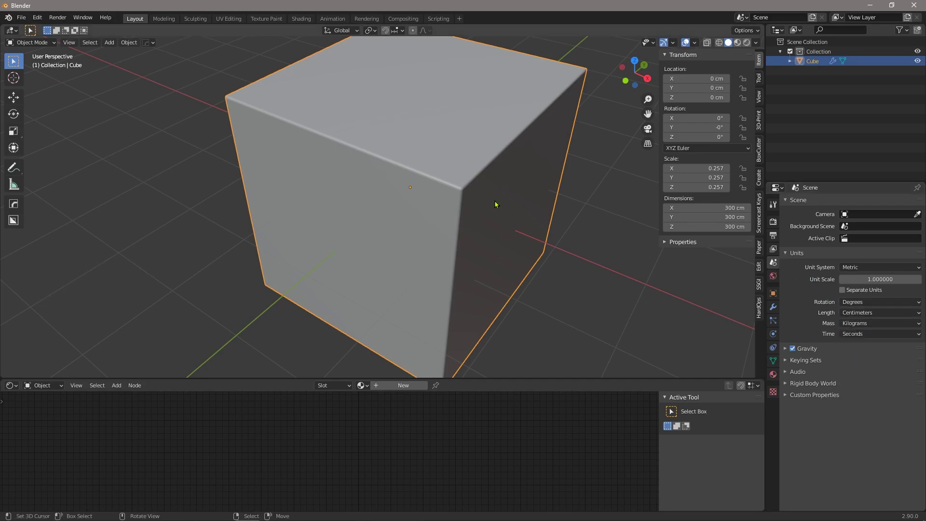
pyautogui.click(435, 189)
pyautogui.rightClick(435, 189)
pyautogui.middleClick(434, 189)
pyautogui.middleClick(433, 230)
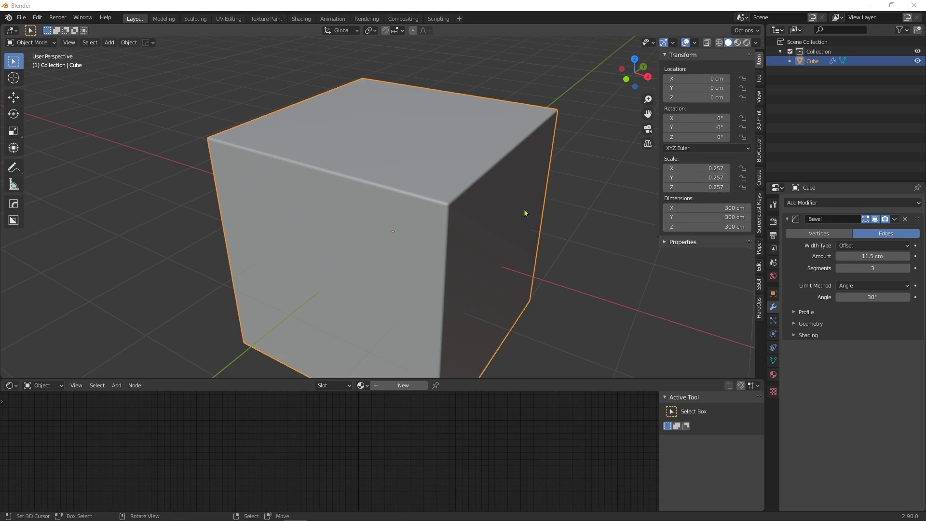
# Step: Orbit and zoom around the beveled cube to inspect its softened edges from all sides
pyautogui.middleClick(514, 212)
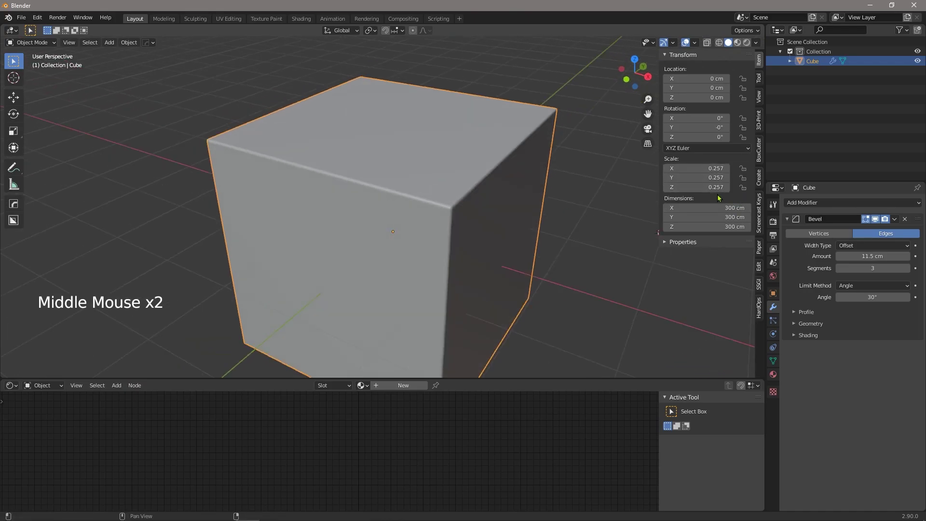
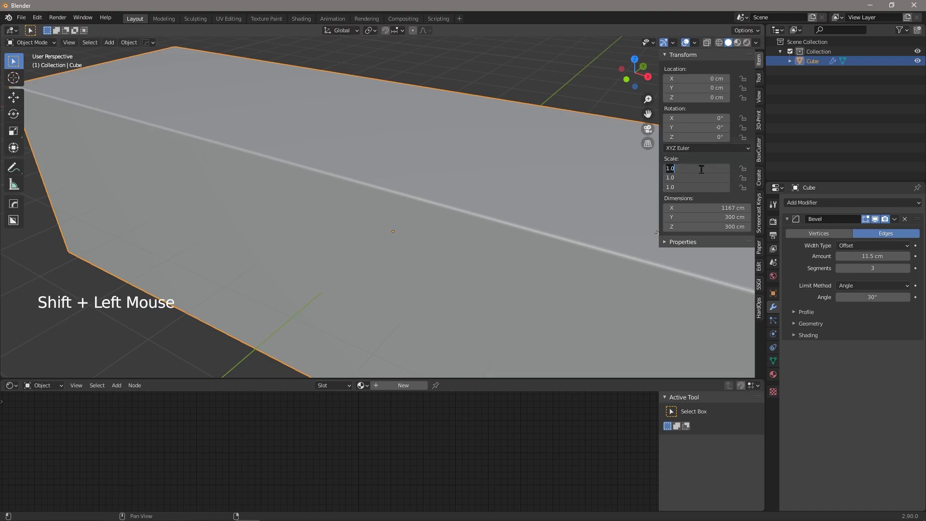
pyautogui.scroll(-3)
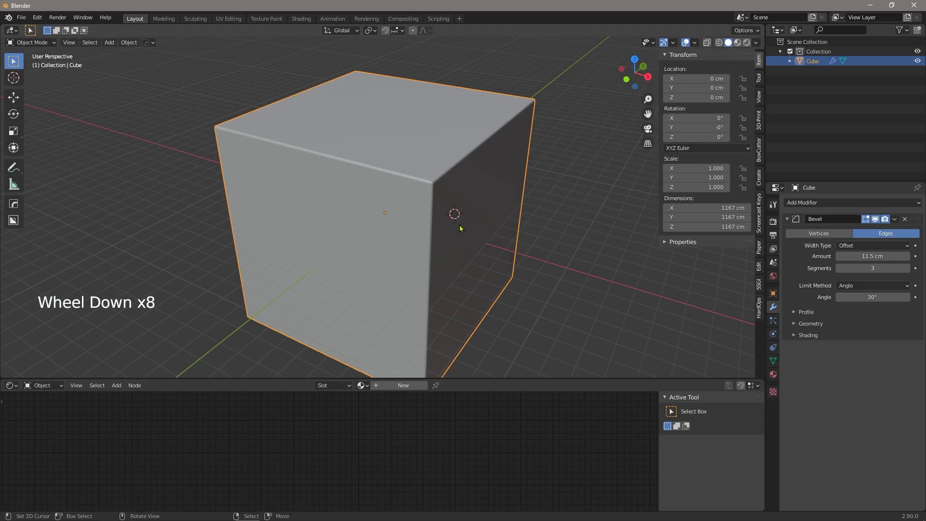
pyautogui.middleClick(456, 235)
pyautogui.middleClick(452, 244)
pyautogui.scroll(3)
pyautogui.middleClick(486, 231)
pyautogui.scroll(-3)
pyautogui.middleClick(571, 239)
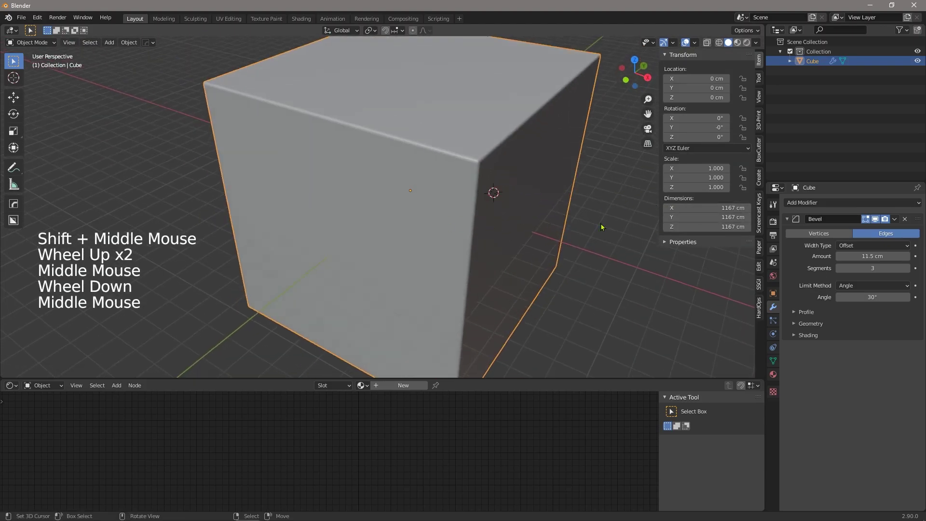
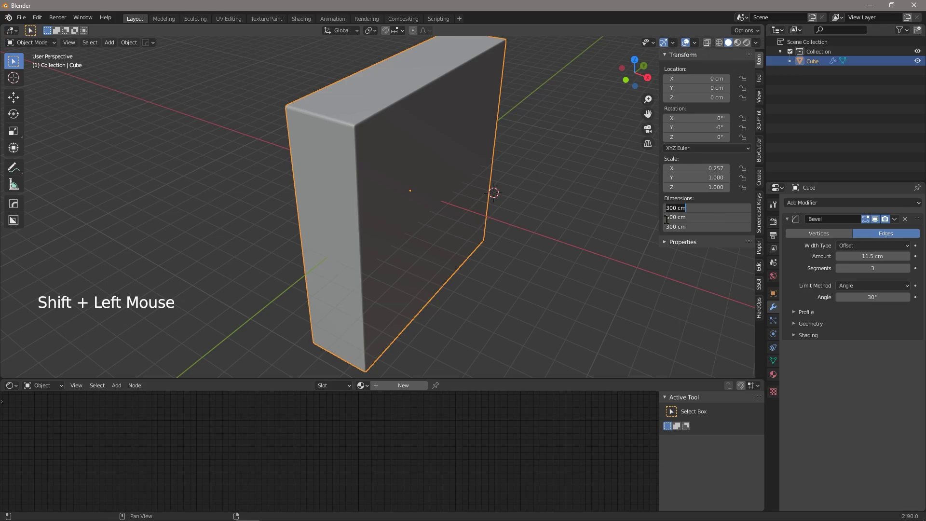
pyautogui.scroll(3)
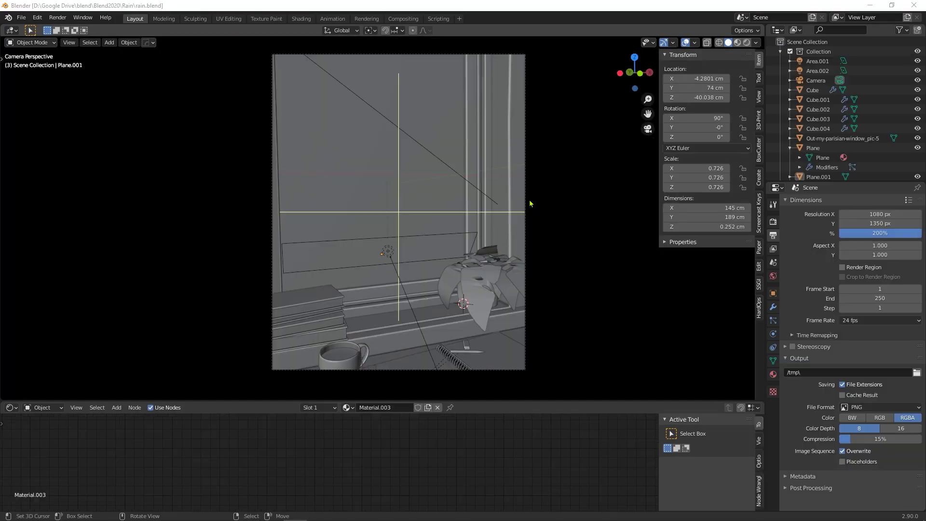